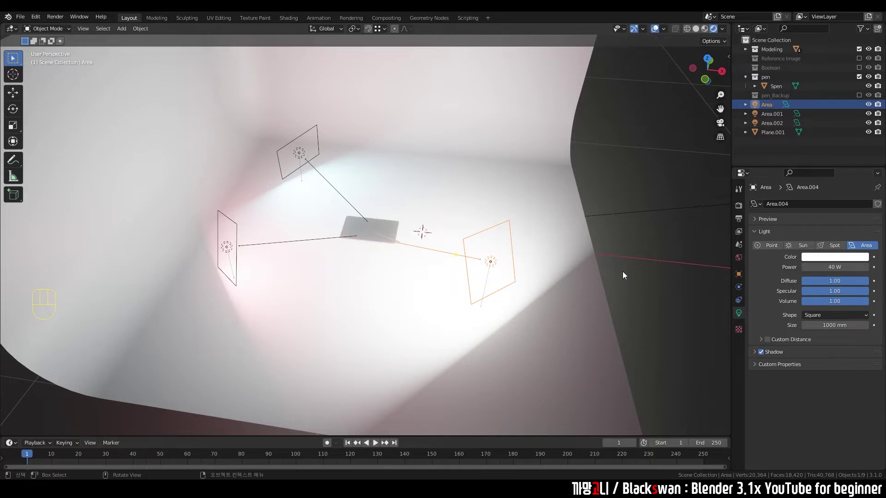
- Add a new camera object to the product scene at the 3D cursor
click(615, 253)
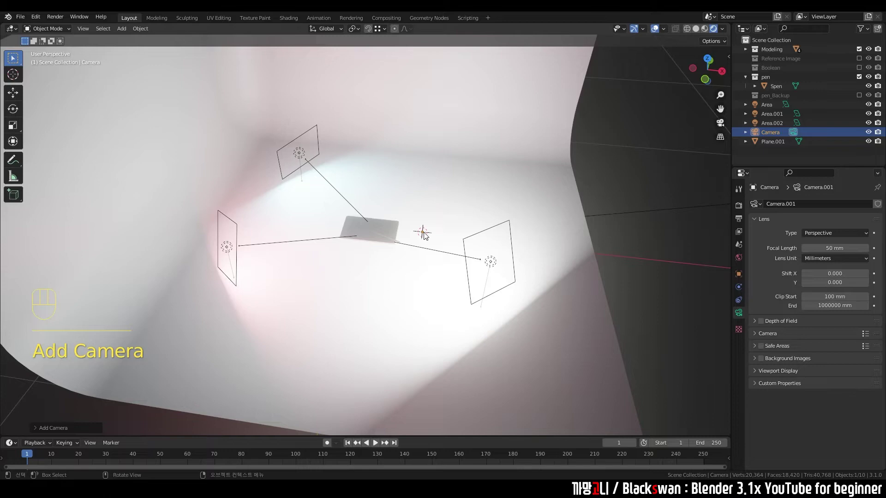
- Orbit the viewport to locate the newly added camera at the scene origin
middle_click(413, 264)
drag(386, 346, 401, 283)
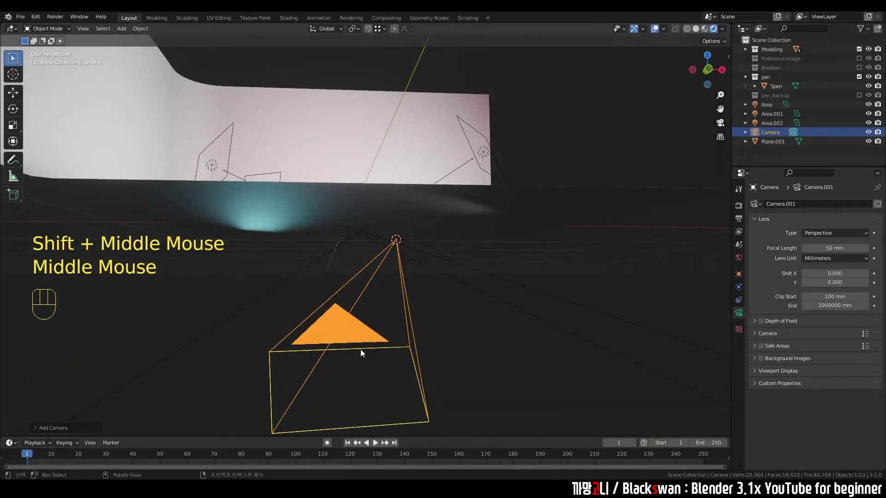
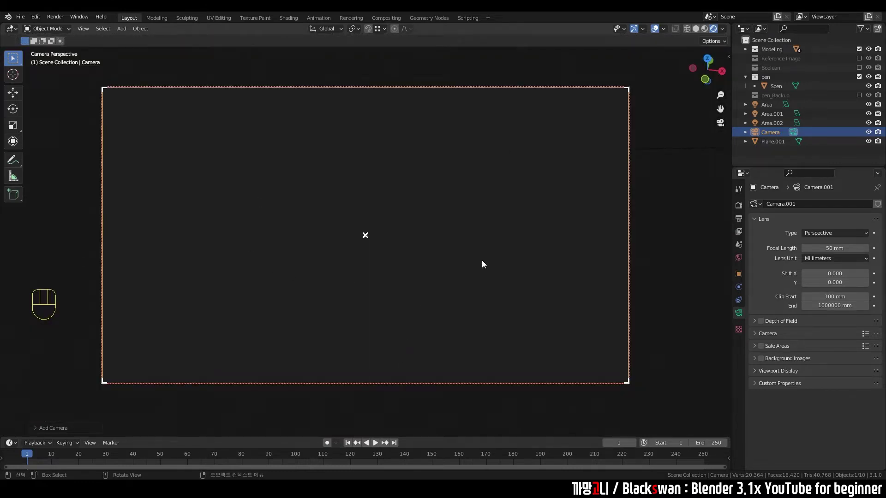
key(KP_Decimal)
key(KP_0)
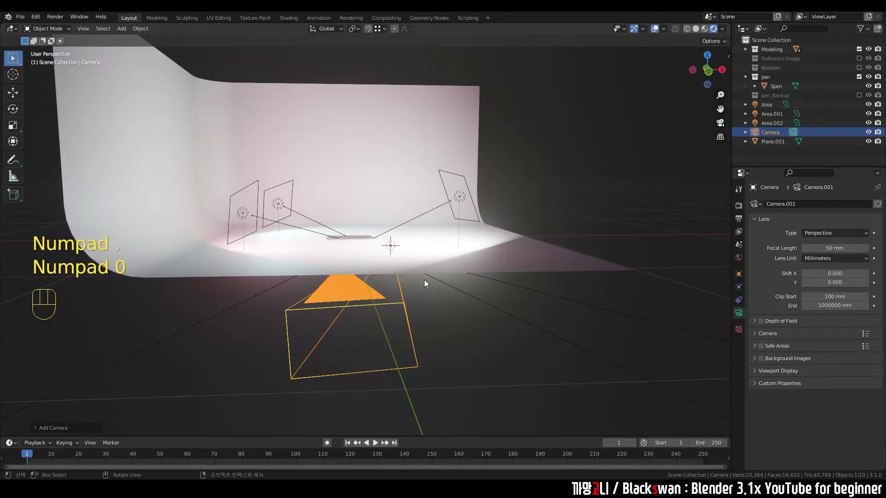
drag(372, 312, 382, 303)
middle_click(372, 315)
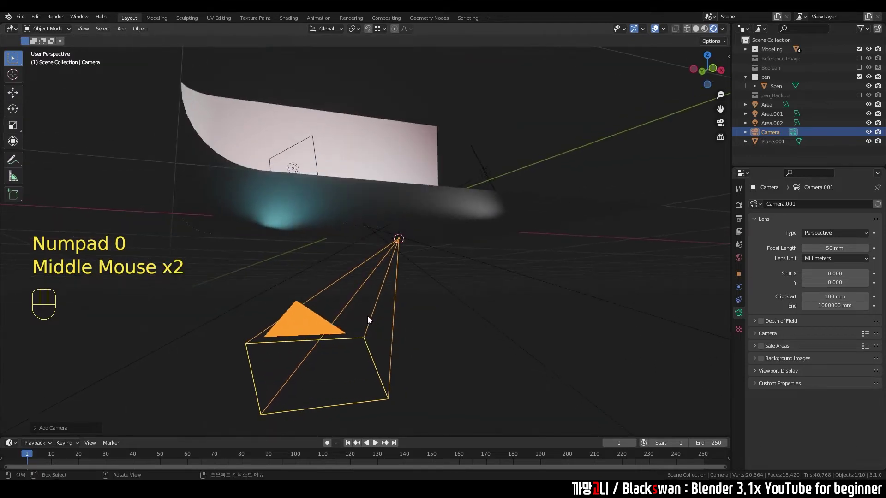
key(KP_0)
key(KP_0)
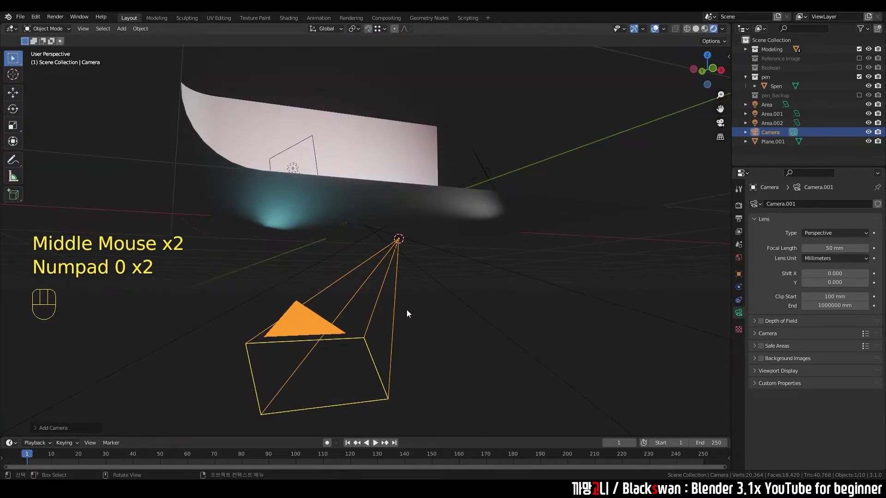
drag(433, 304, 419, 320)
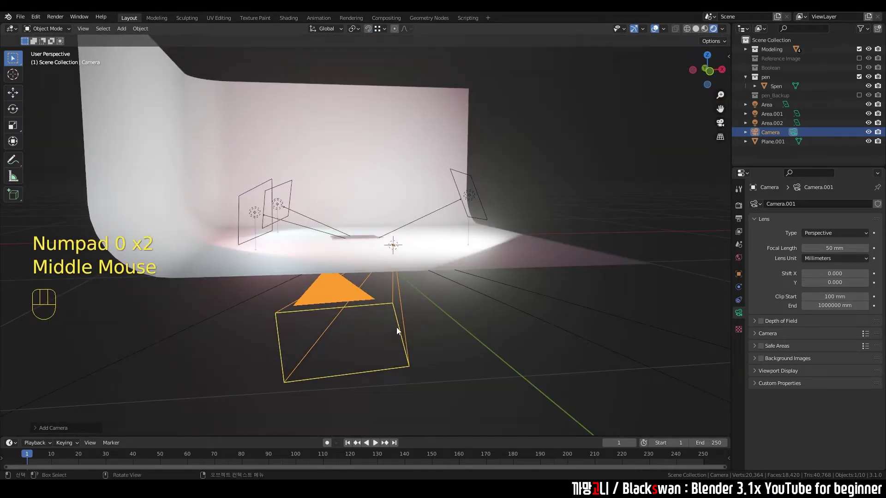
middle_click(412, 316)
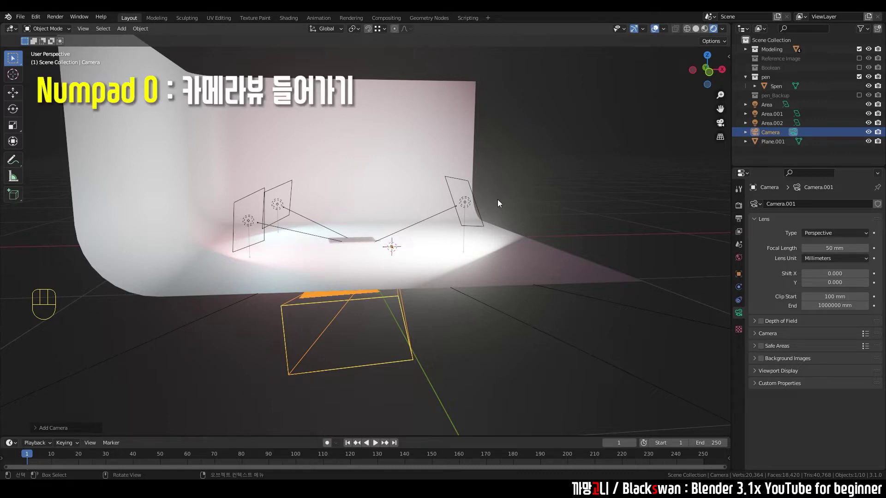
key(KP_0)
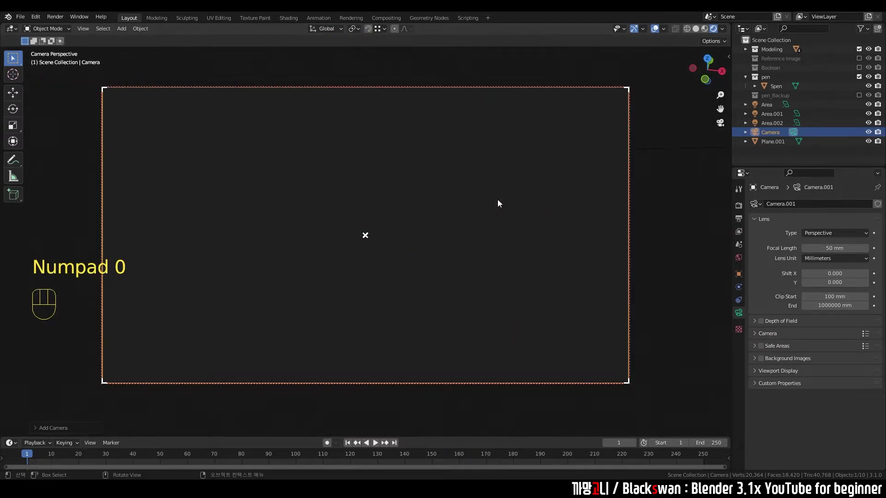
key(`)
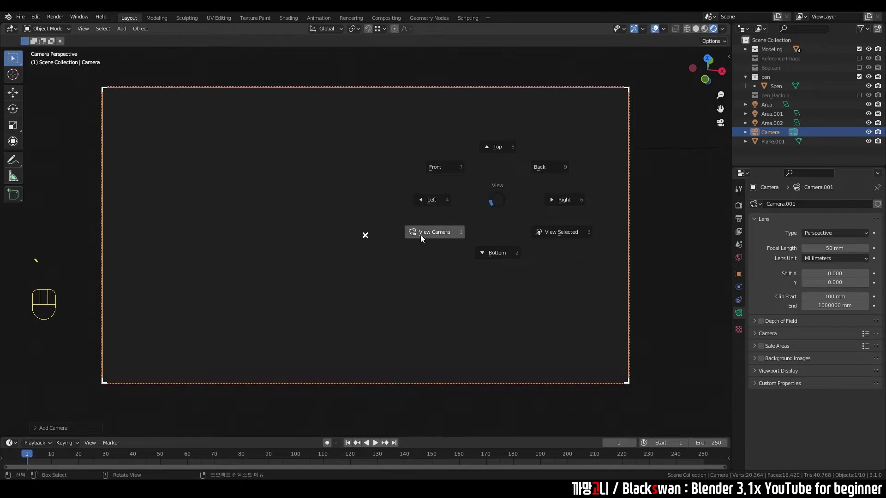
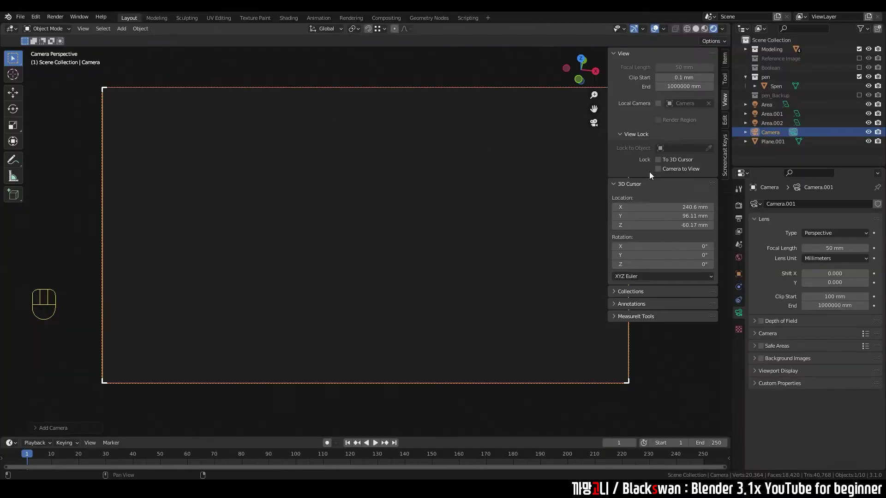
key(n)
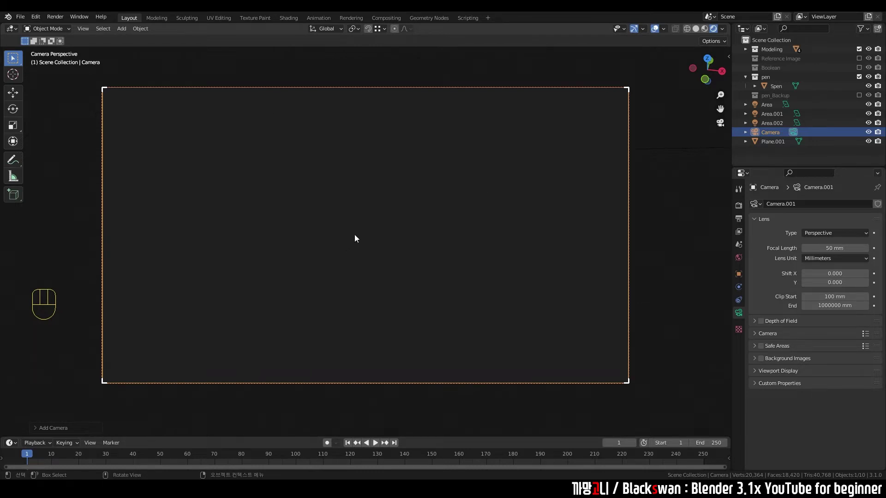
- Orbit out of camera view to see the camera outline from outside
drag(359, 235, 392, 232)
scroll(down, 3)
drag(397, 232, 332, 248)
scroll(up, 3)
middle_click(269, 266)
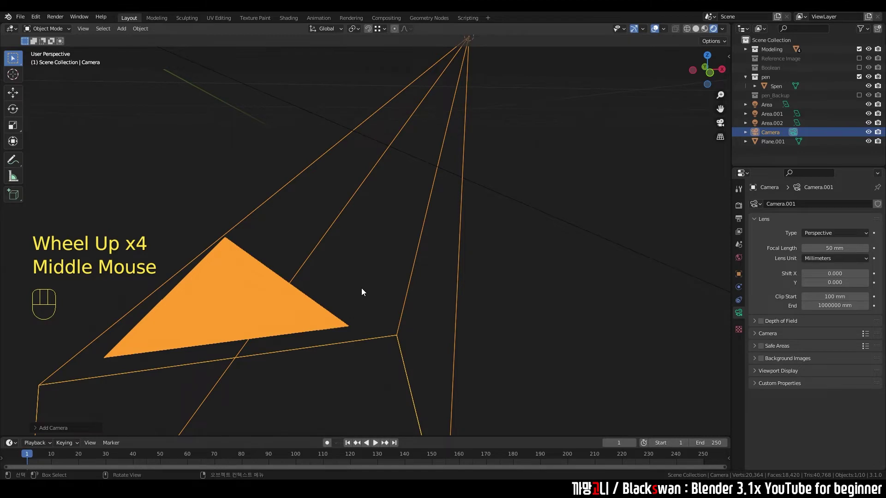
- Enable Lock Camera to View in the sidebar and look through the camera again
key(n)
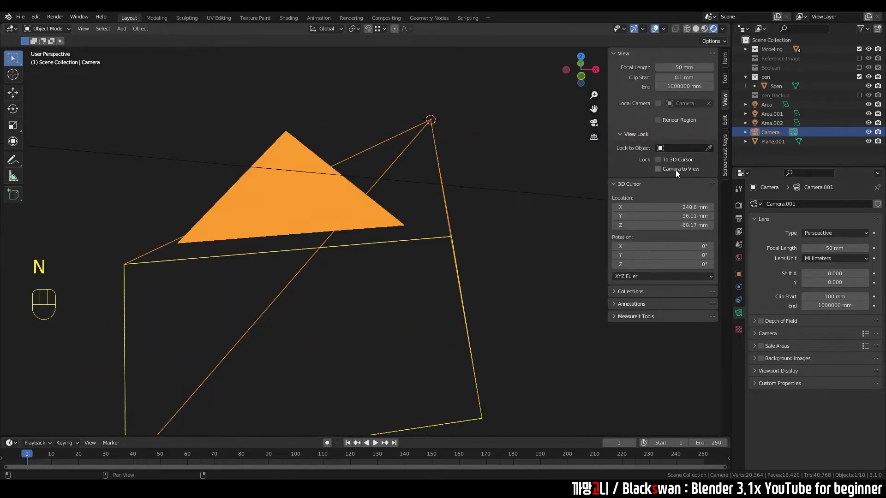
click(675, 170)
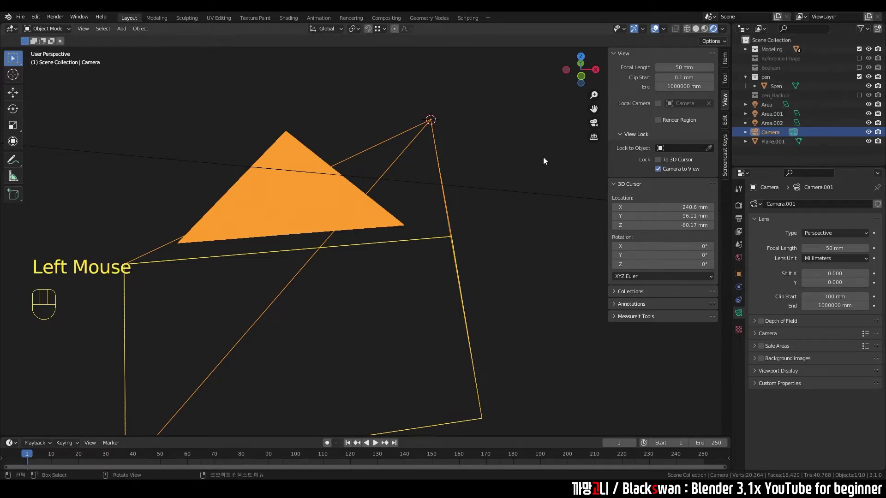
key(KP_0)
- Swing and shift the locked camera toward the tablet, focusing on its display object
drag(384, 228, 429, 170)
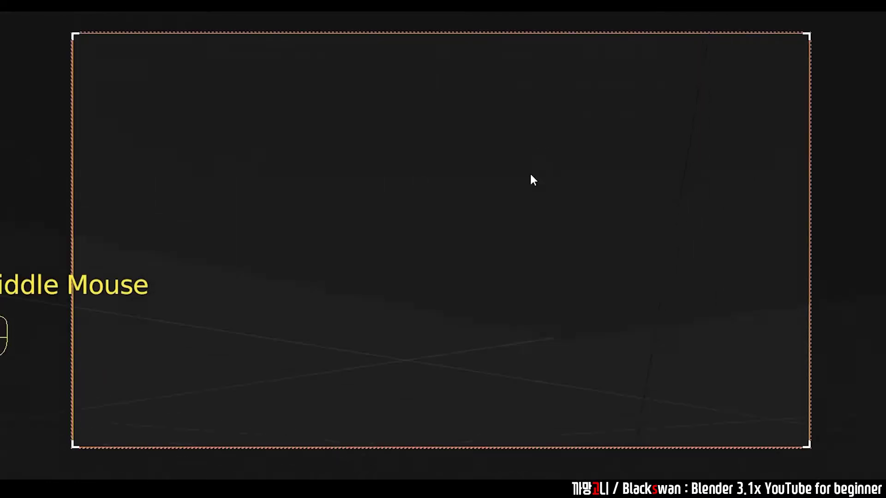
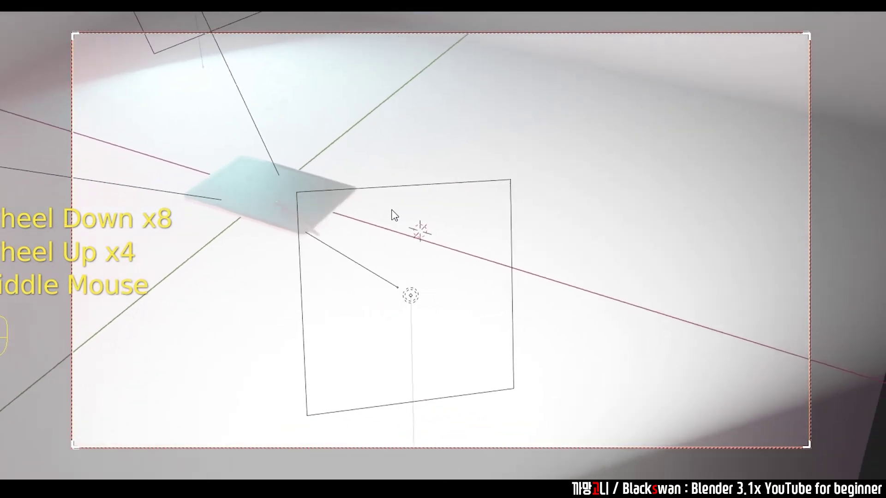
drag(375, 204, 392, 199)
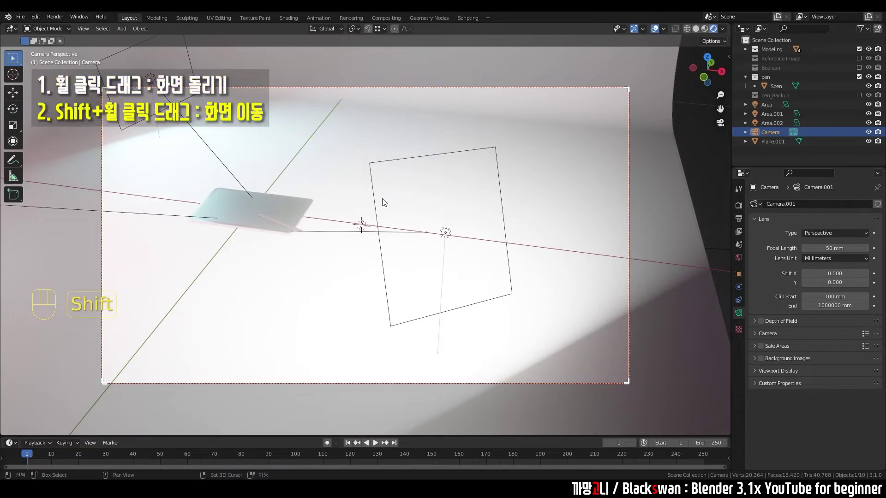
drag(398, 182, 506, 190)
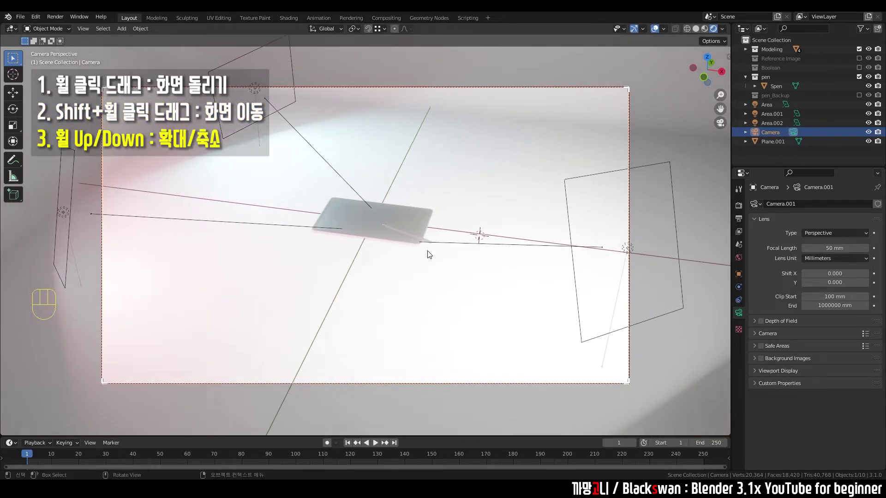
scroll(up, 3)
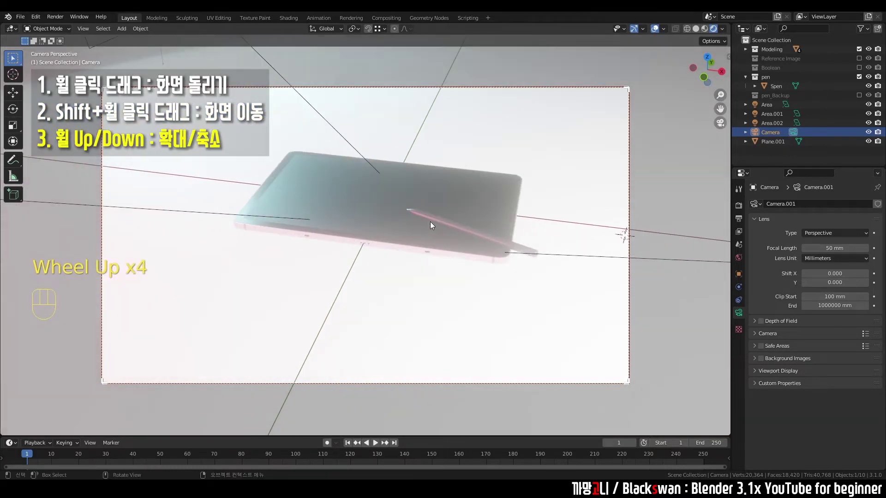
scroll(down, 3)
scroll(down, 3)
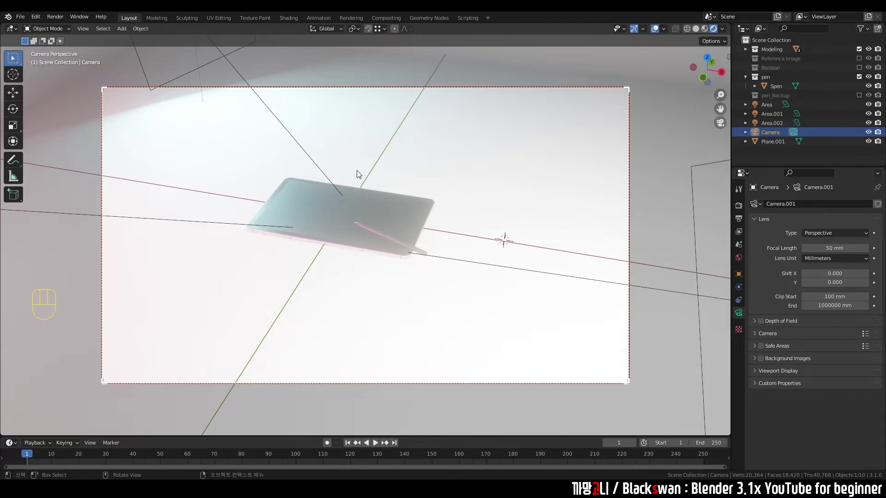
click(325, 213)
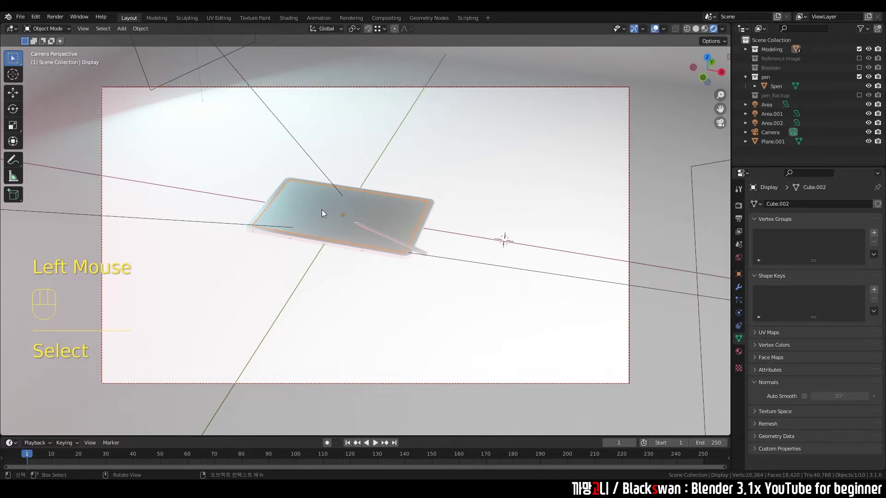
key(KP_Decimal)
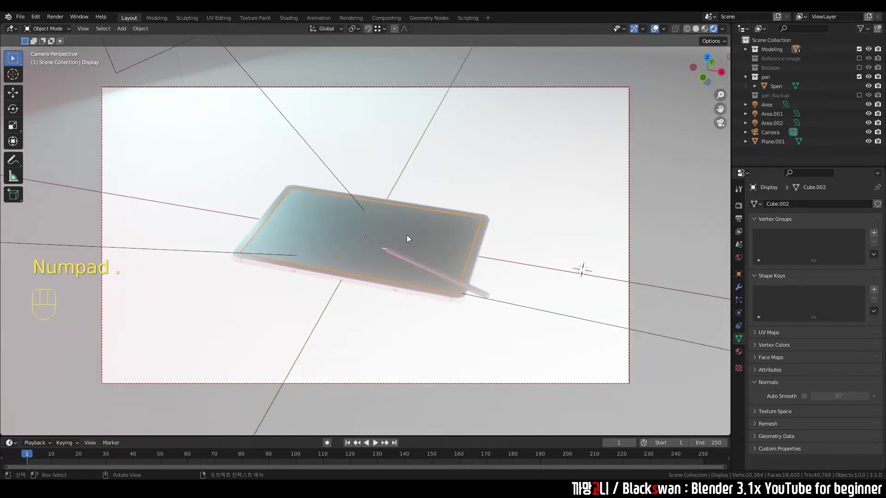
scroll(down, 3)
drag(420, 235, 388, 196)
drag(517, 288, 474, 267)
click(311, 194)
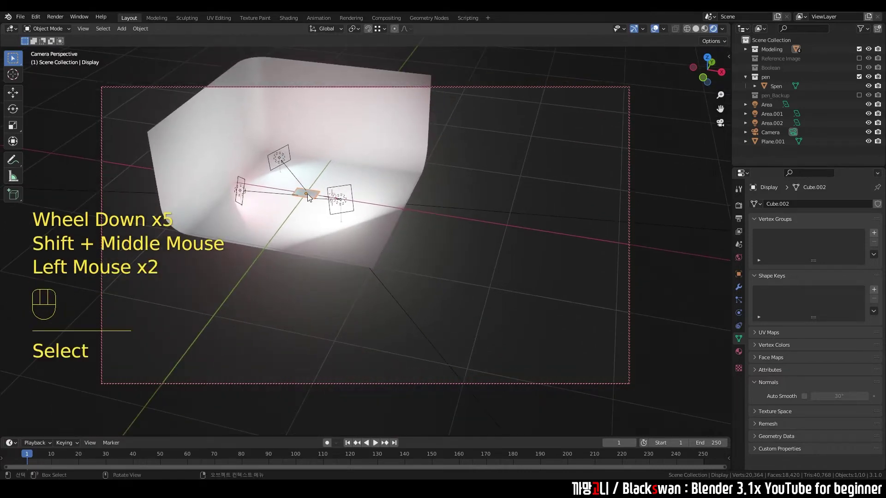
- Back in camera view, select Plane.001 and frame the tablet and pen larger at a tilted angle
key(KP_Decimal)
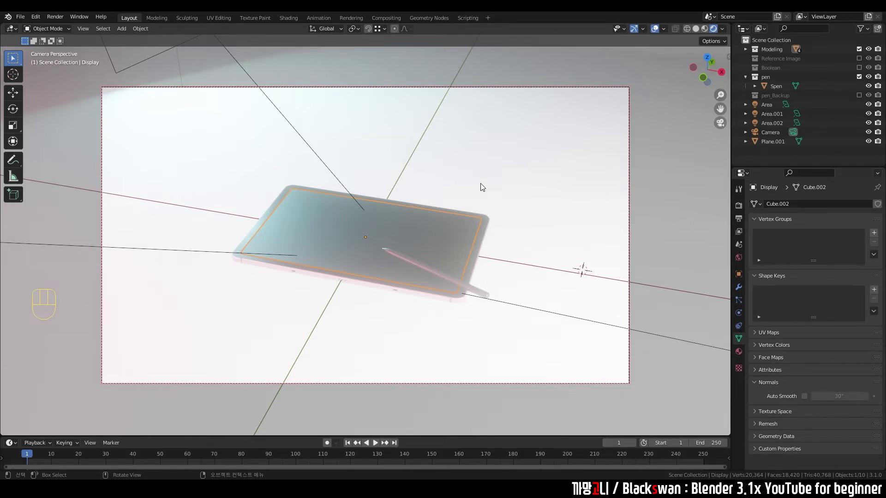
click(496, 184)
drag(486, 209, 454, 209)
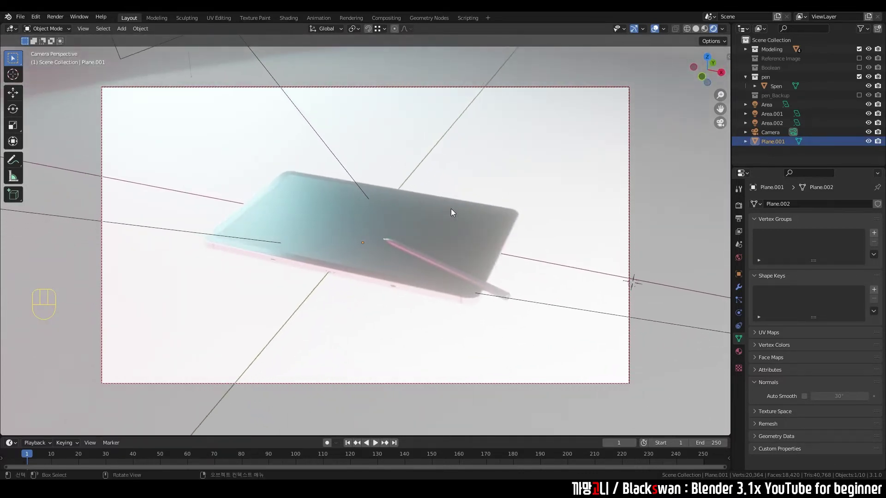
middle_click(436, 204)
scroll(up, 3)
middle_click(440, 204)
scroll(down, 3)
drag(453, 204, 467, 205)
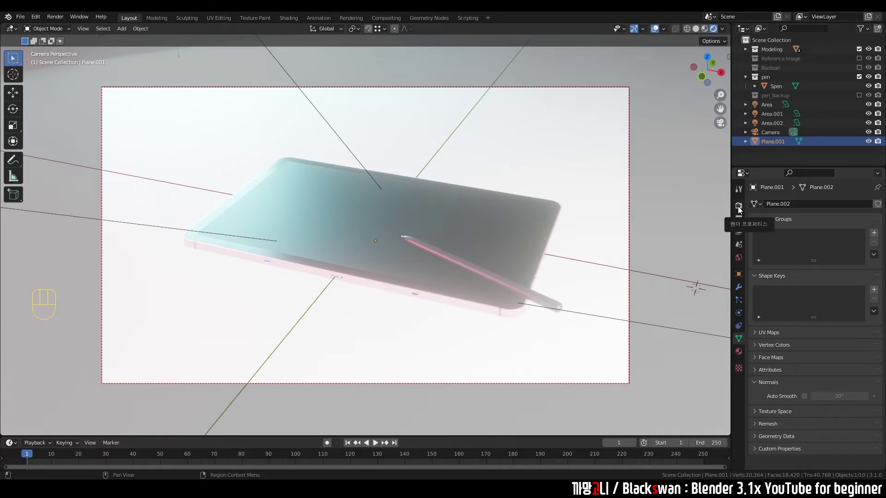
- Show the render settings and compare Material Preview against Rendered viewport shading
click(741, 207)
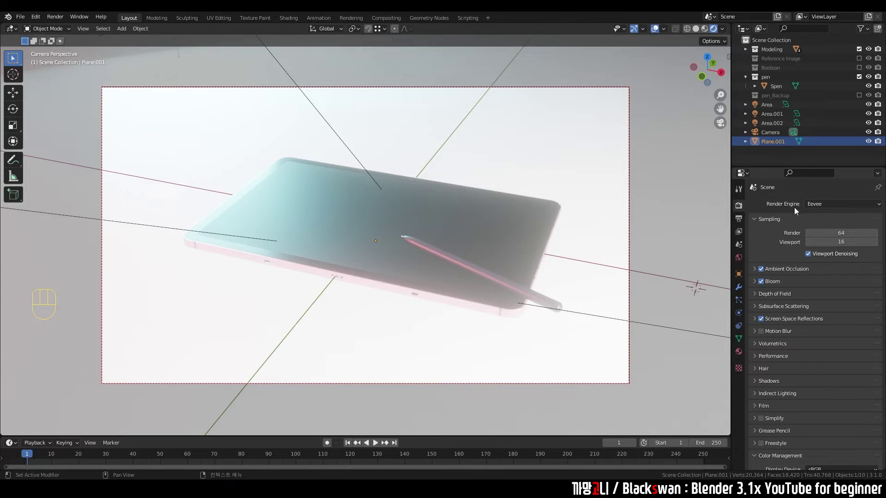
drag(819, 208, 827, 206)
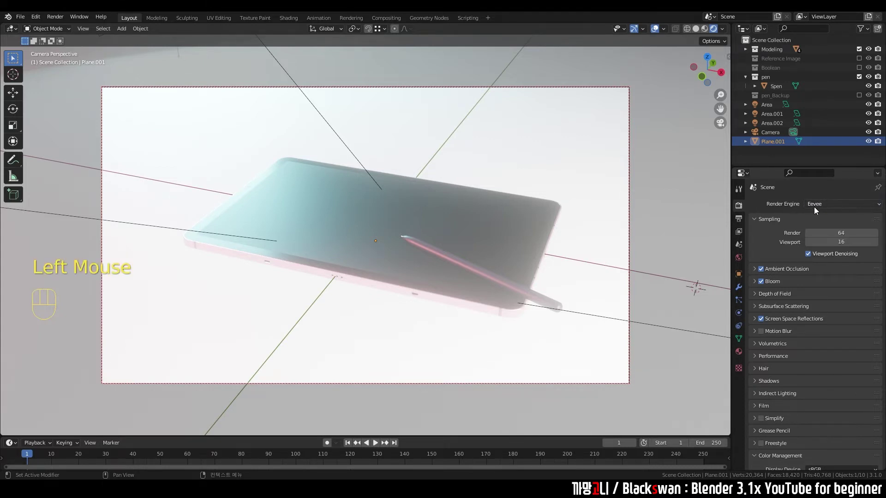
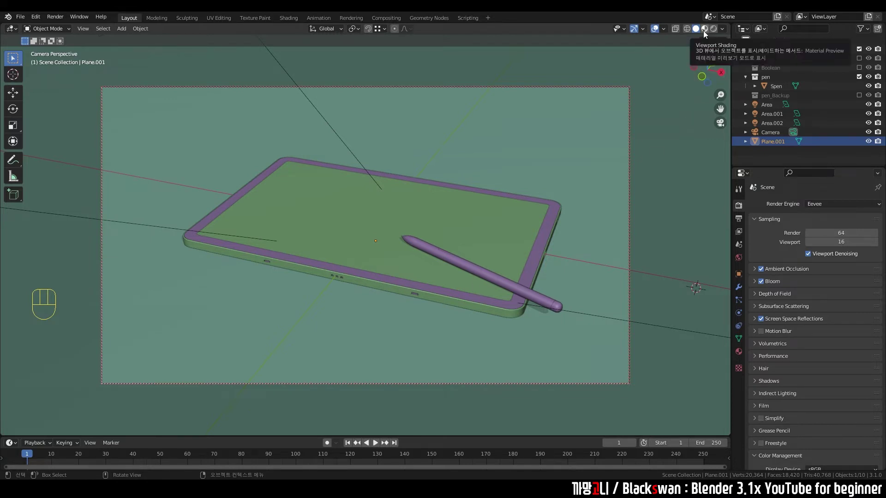
click(705, 31)
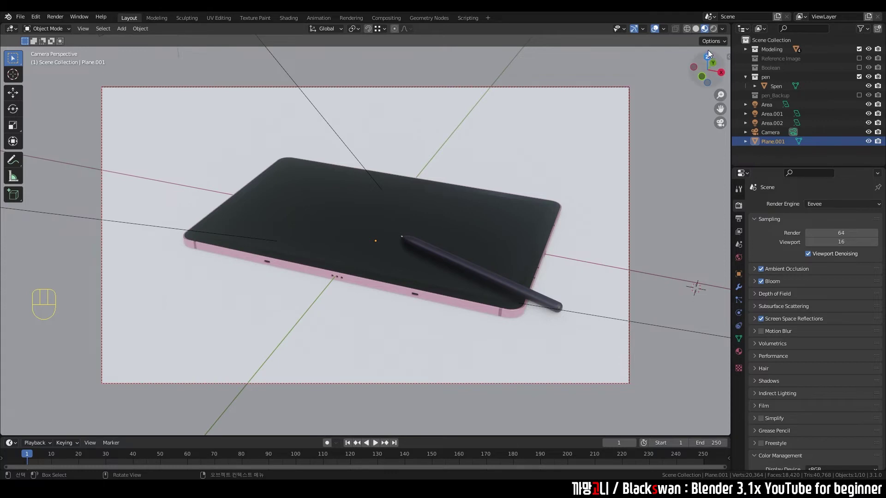
click(718, 29)
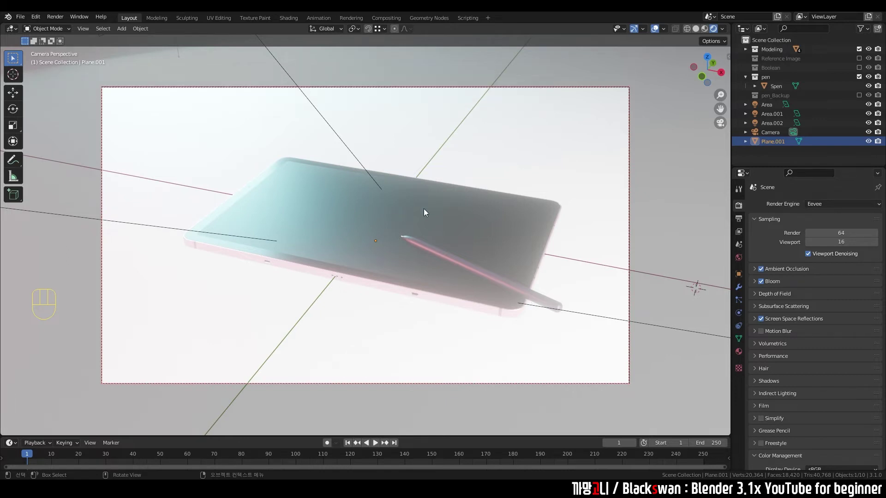
- Set the scene's render engine to Cycles for a grainy refining preview
drag(836, 208, 689, 231)
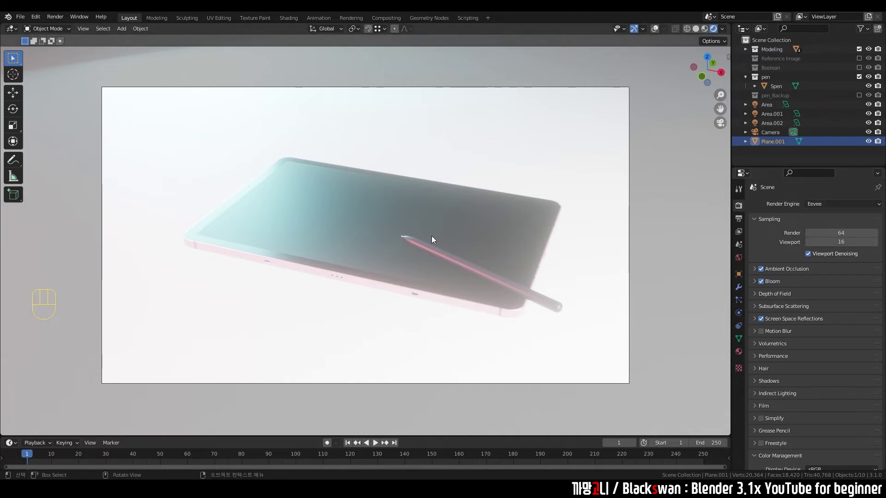
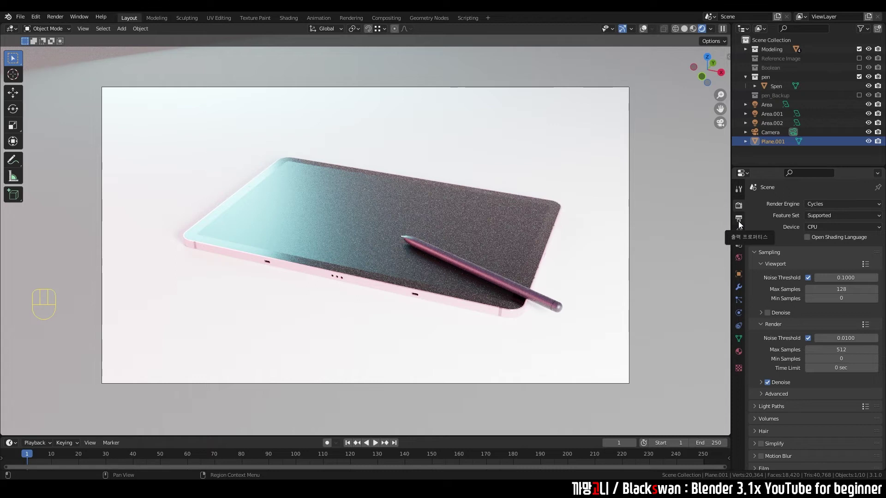
- Set the output resolution to a square 1080 by 1080 pixels
click(741, 223)
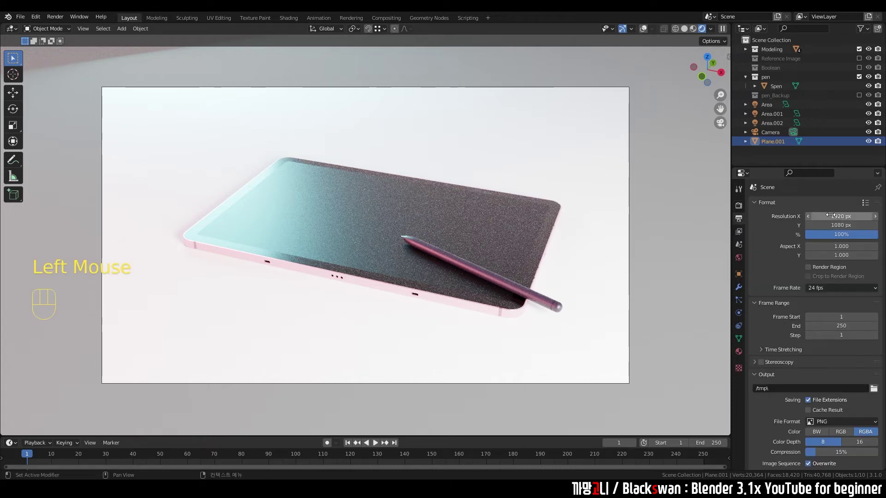
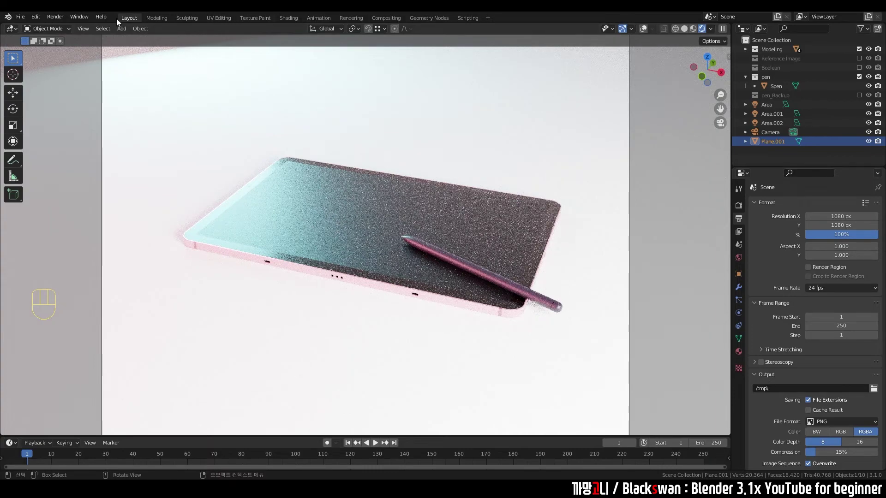
scroll(down, 3)
scroll(up, 3)
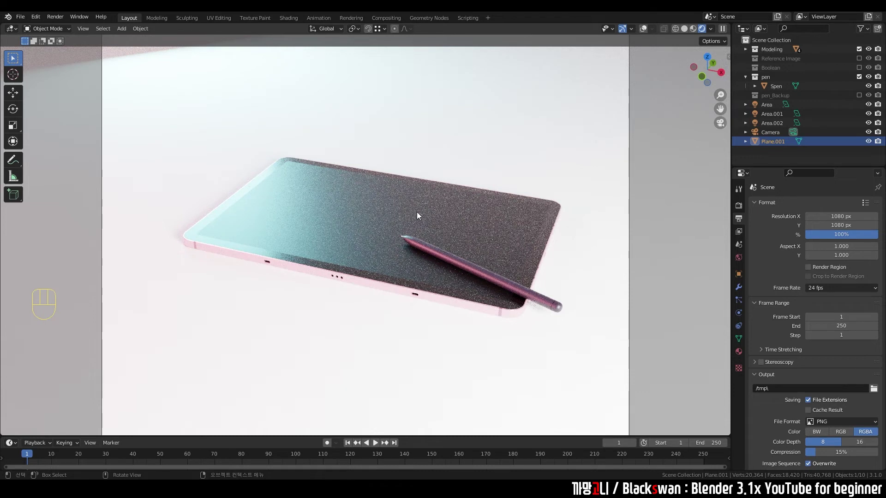
- Toggle Lock Camera to View and zoom to refit the square frame around the tablet and pen
key(n)
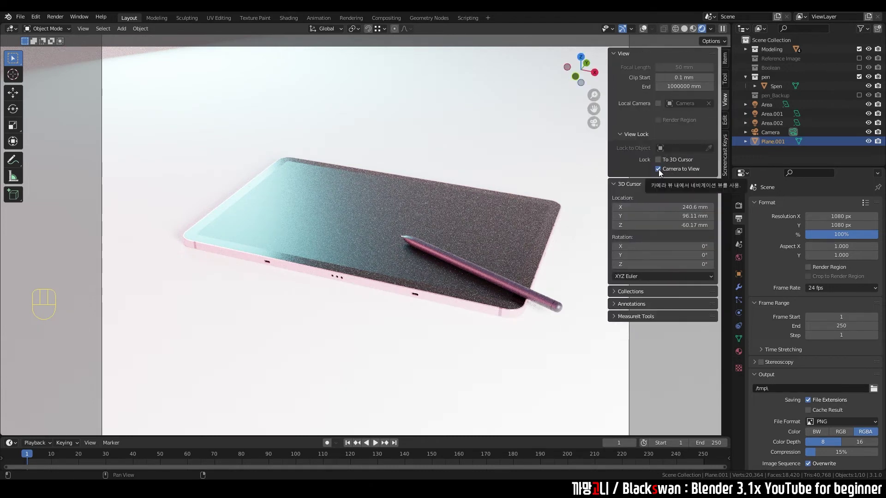
click(662, 172)
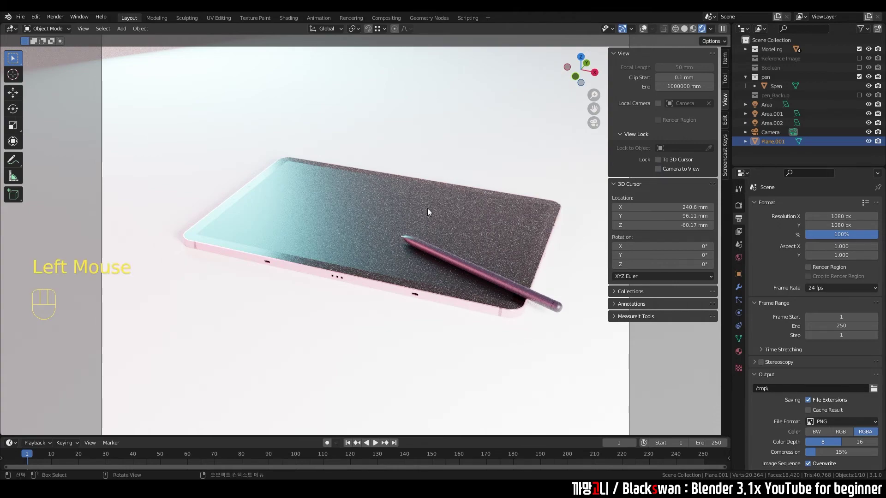
scroll(down, 3)
scroll(down, 3)
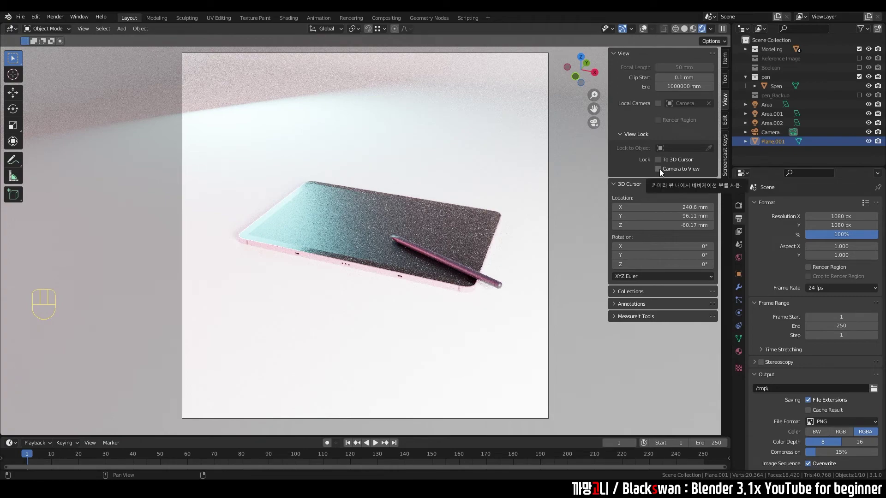
click(663, 169)
key(n)
scroll(down, 3)
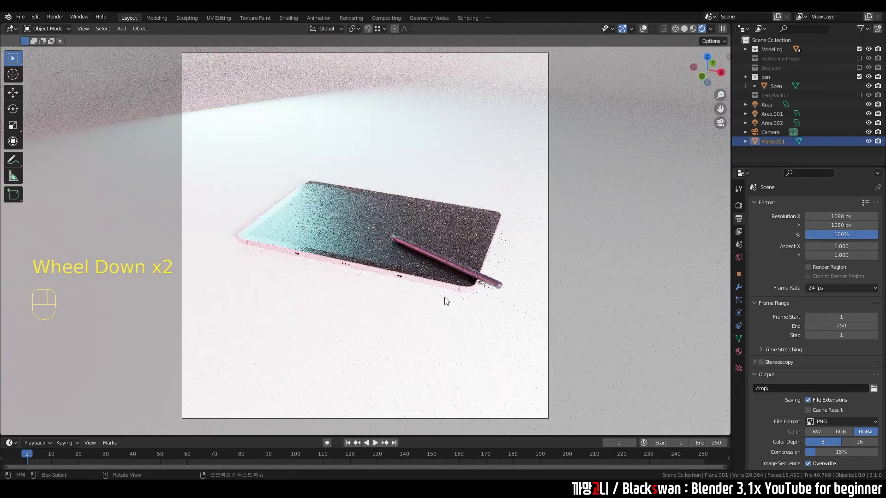
scroll(up, 3)
scroll(down, 3)
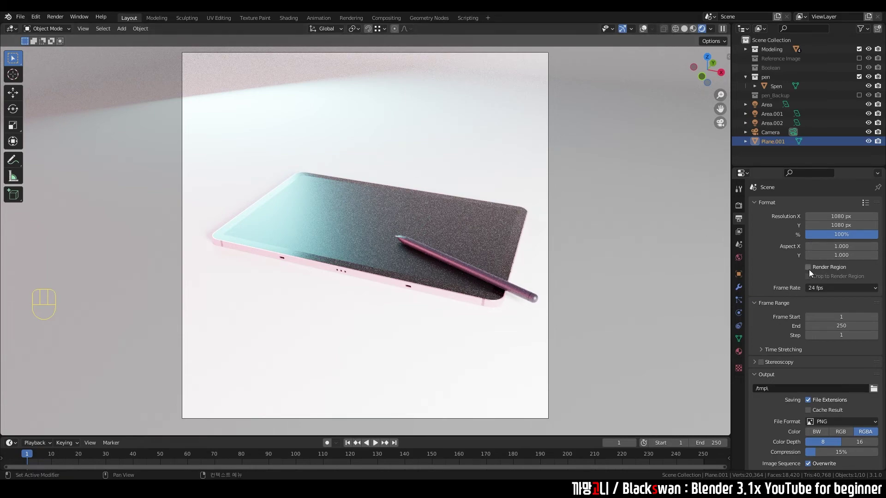
- Turn on Render Region in the output settings and nudge the camera framing
click(812, 272)
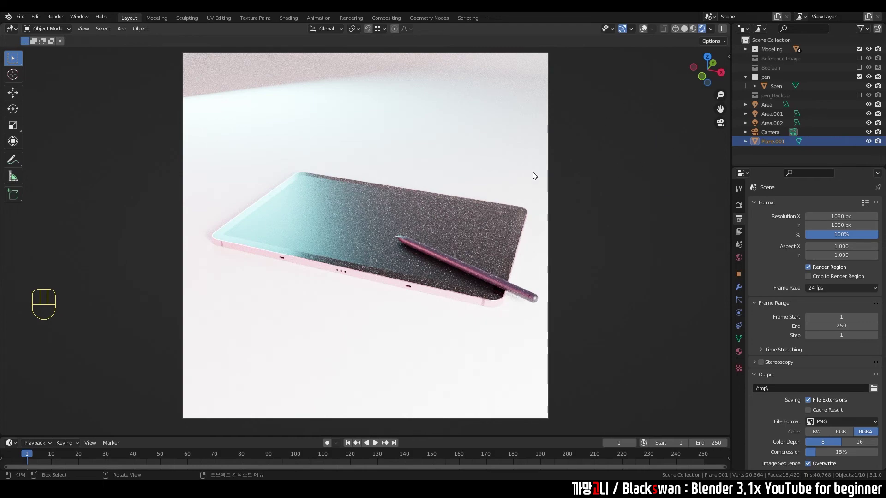
drag(418, 215, 409, 216)
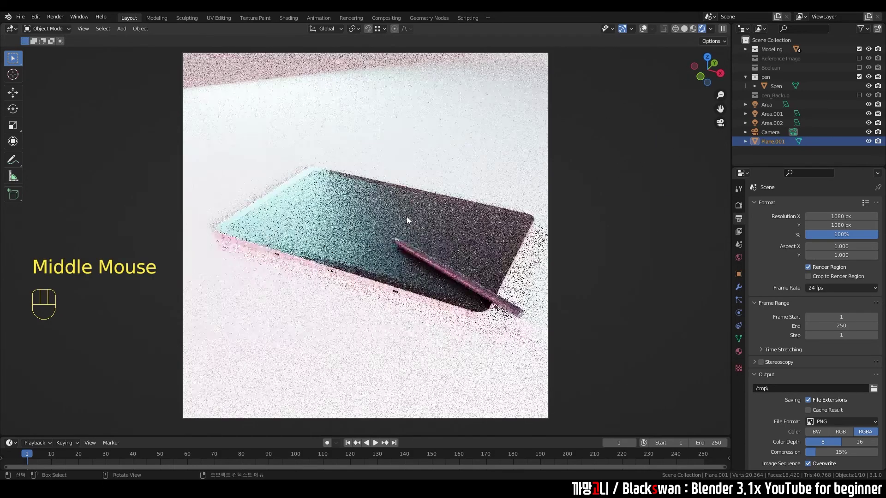